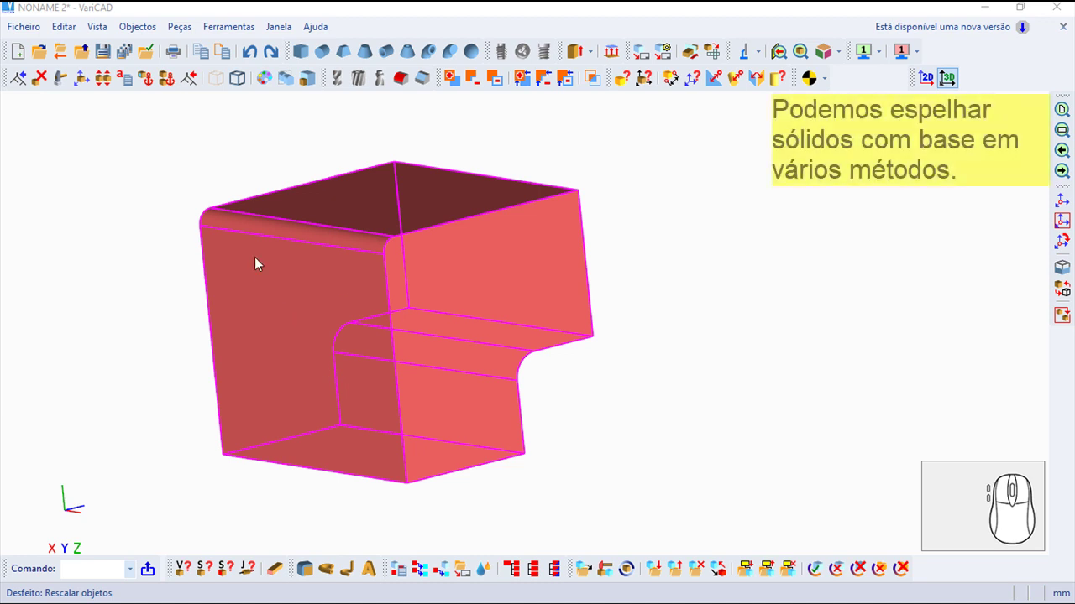
Bring up the Editar menu that lists the Espelho mirroring command
click(66, 38)
Start Mirror 3D with 'Copiar objeto(s)' and 'Por seleção de superfície planar' as the plane method
click(105, 230)
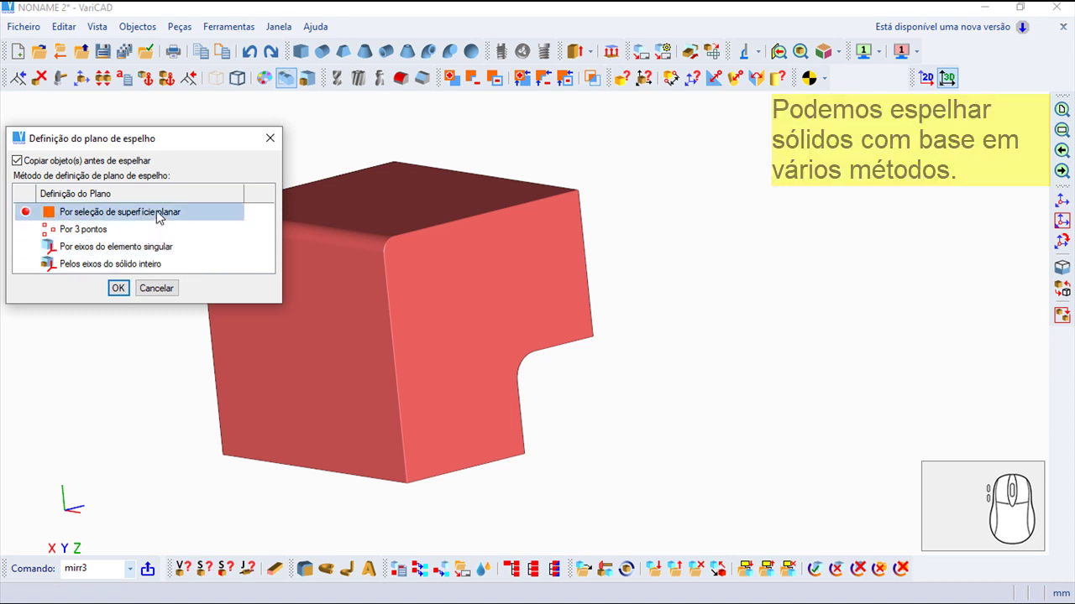
drag(159, 207, 192, 75)
click(192, 75)
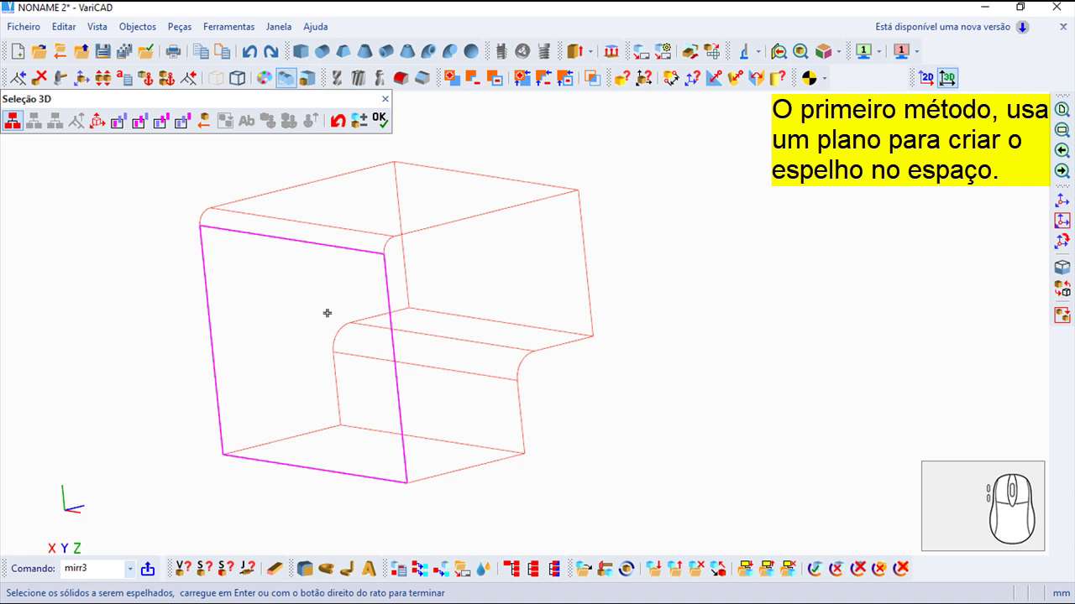
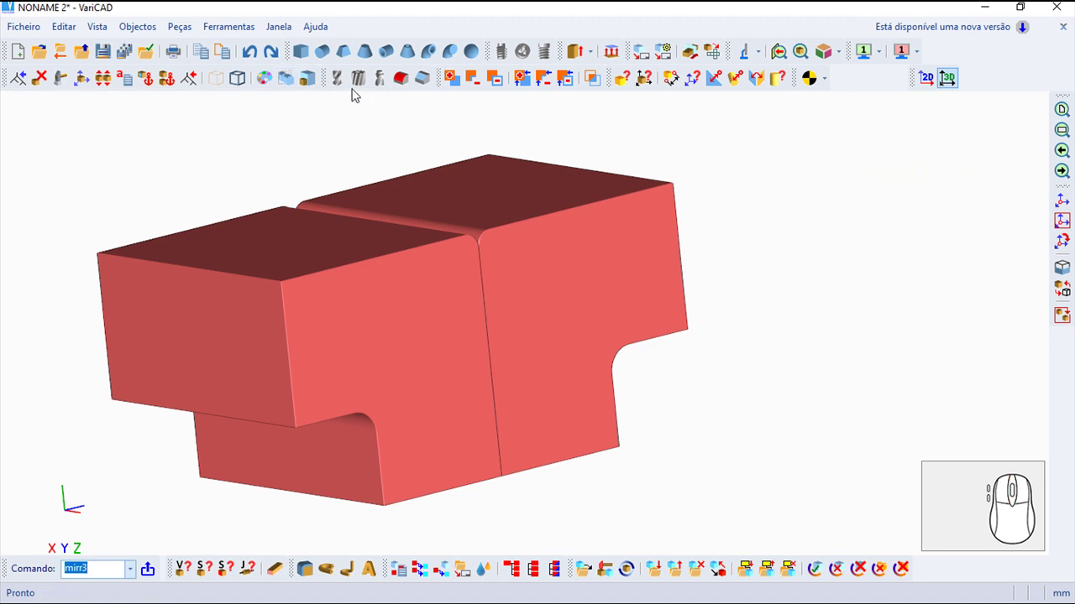
Undo the planar-face mirrored copy and rerun Mirror 3D for a 'Por 3 pontos' plane
click(256, 59)
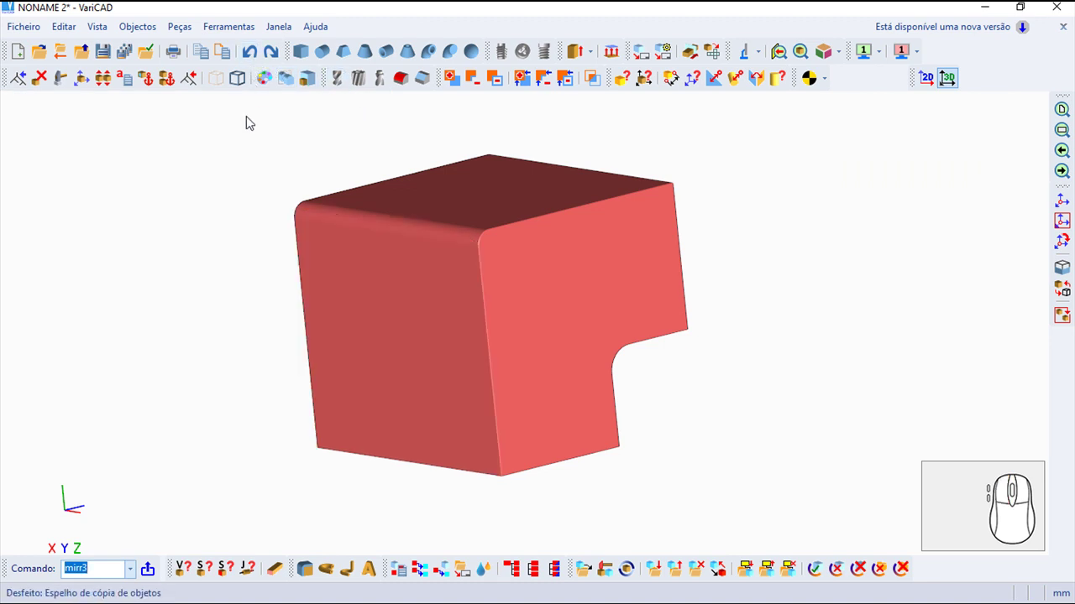
key(Return)
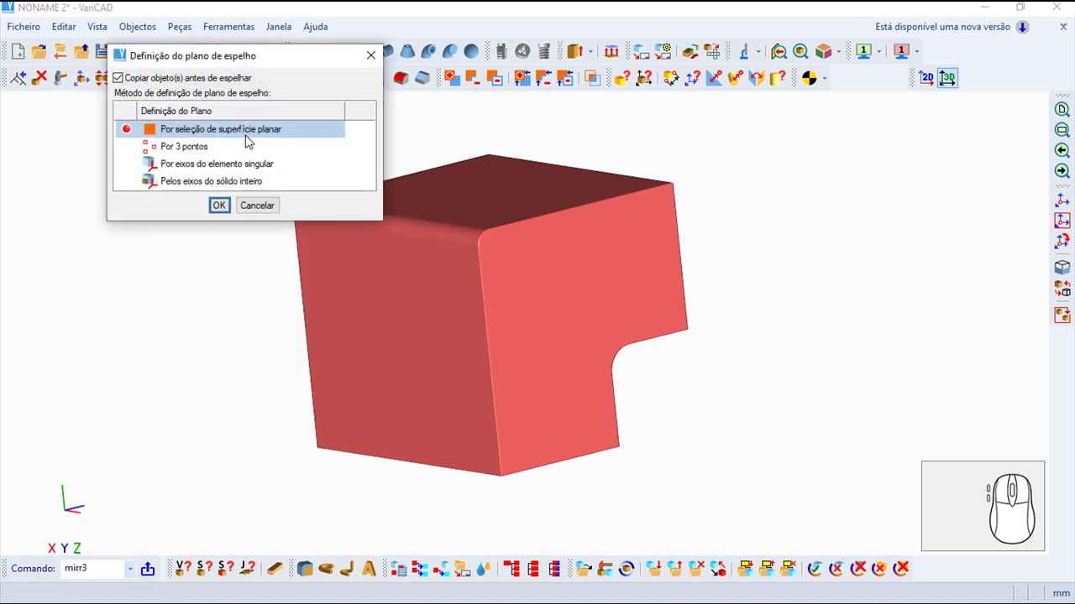
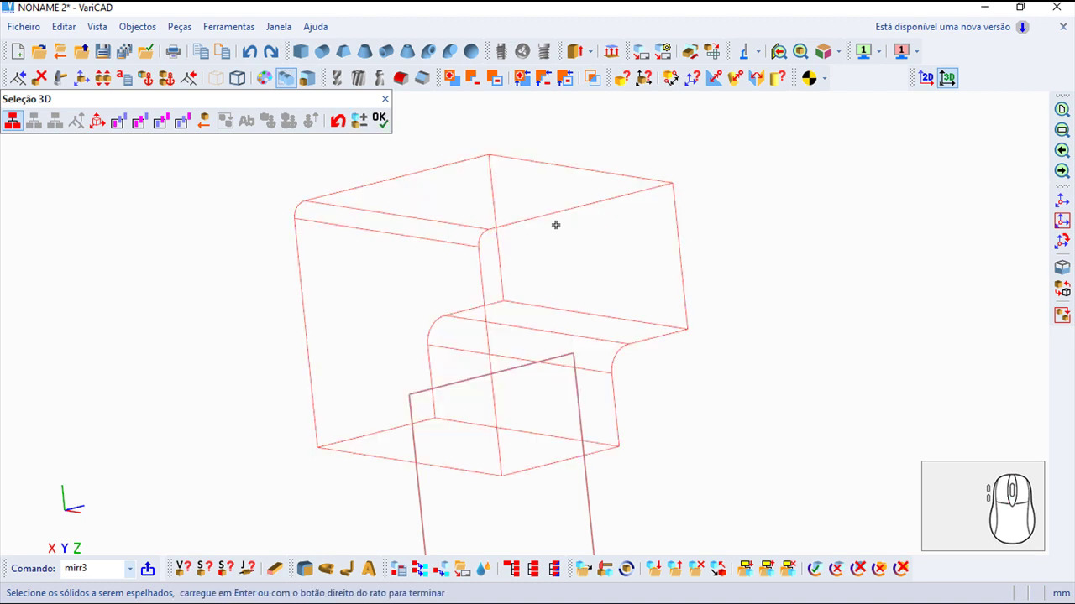
Complete the three-point mirrored copy, then undo it to leave the single L-shaped solid
click(385, 129)
click(392, 100)
click(255, 57)
Rerun Mirror 3D choosing 'Pelos eixos do sólido inteiro' to reach the XY/YZ/XZ axis-plane list
key(Return)
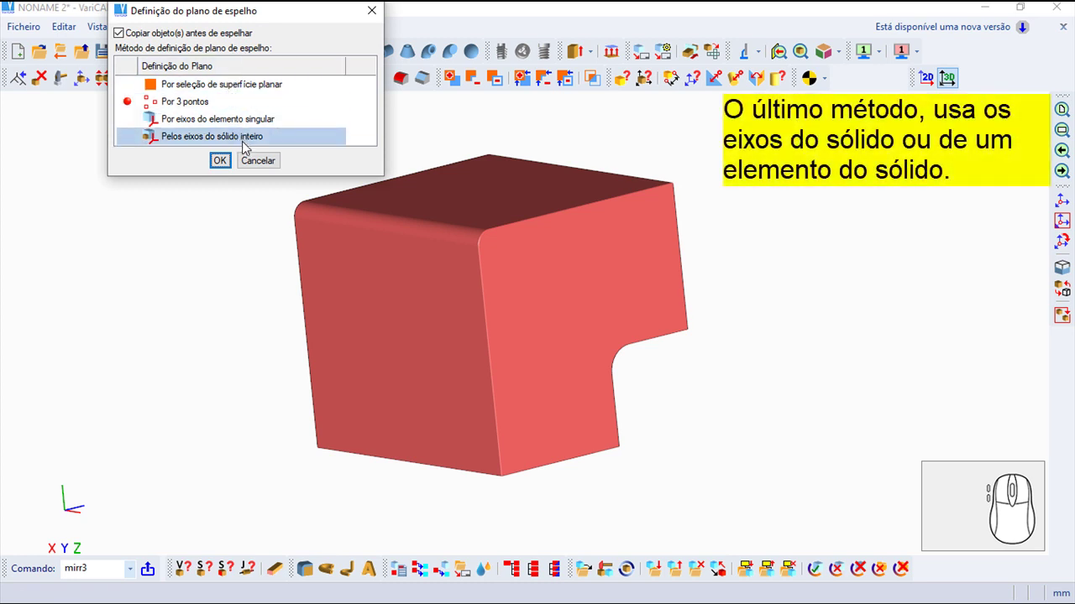
click(247, 141)
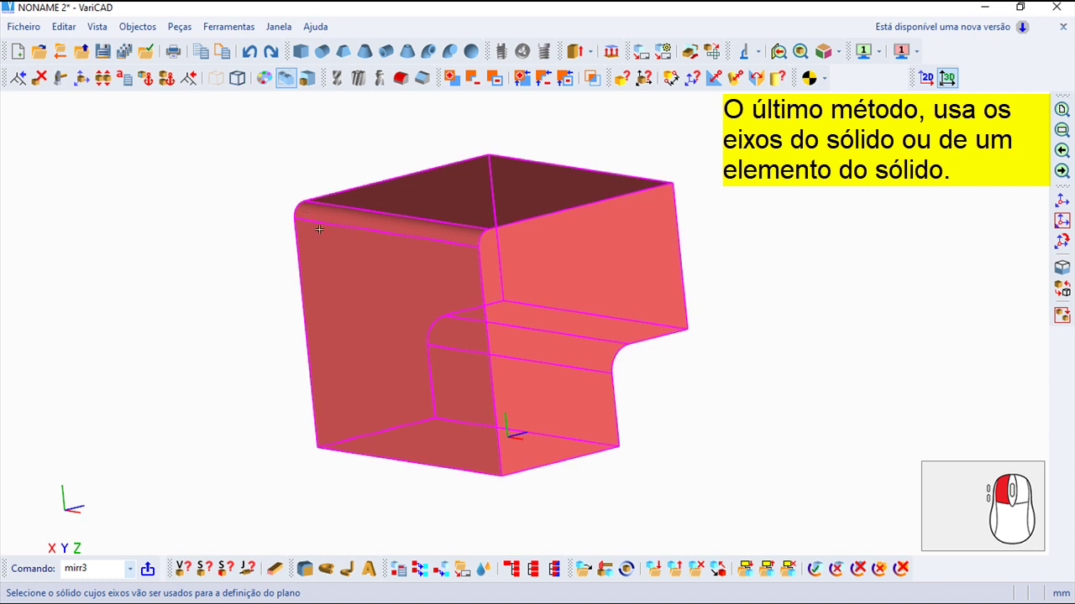